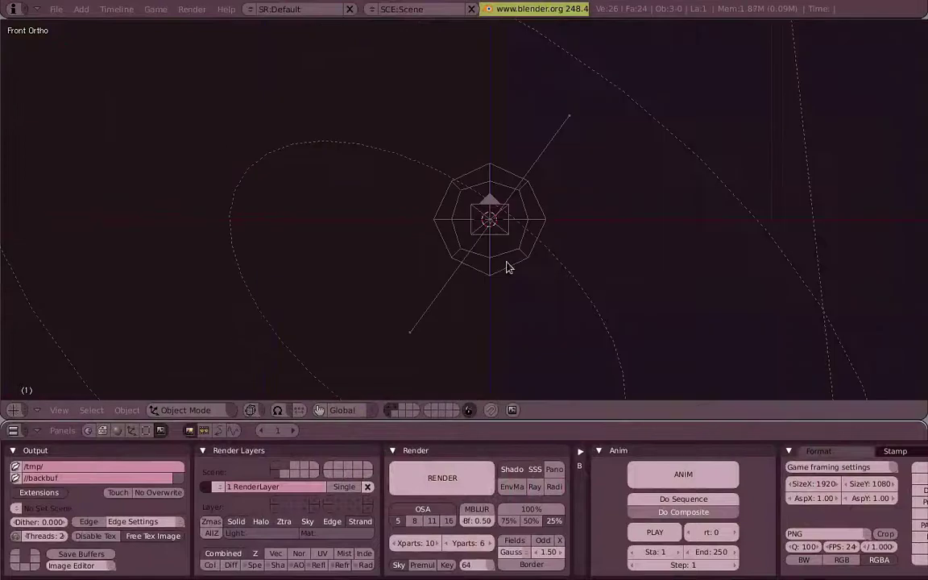
Step: Select and delete every object so the default scene is left empty
key(b)
key(x)
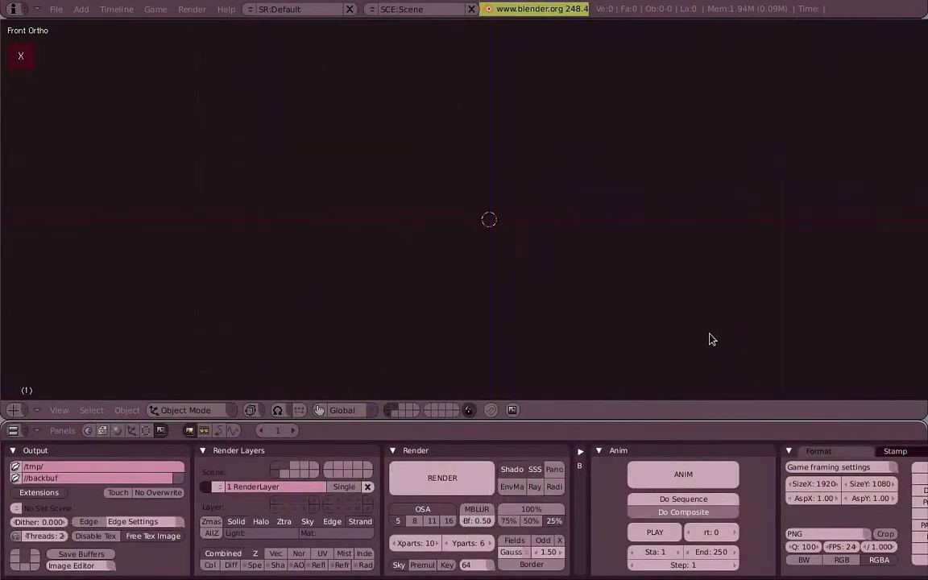
middle_click(481, 260)
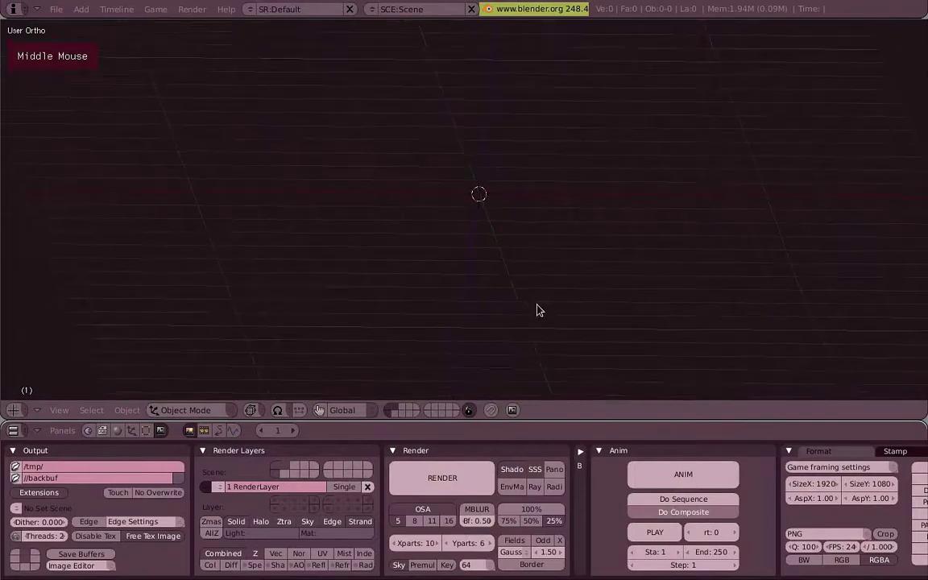
Step: Add a plane, scale it up slightly and subdivide it into a 256-face grid, back in object mode
key(7)
key(c)
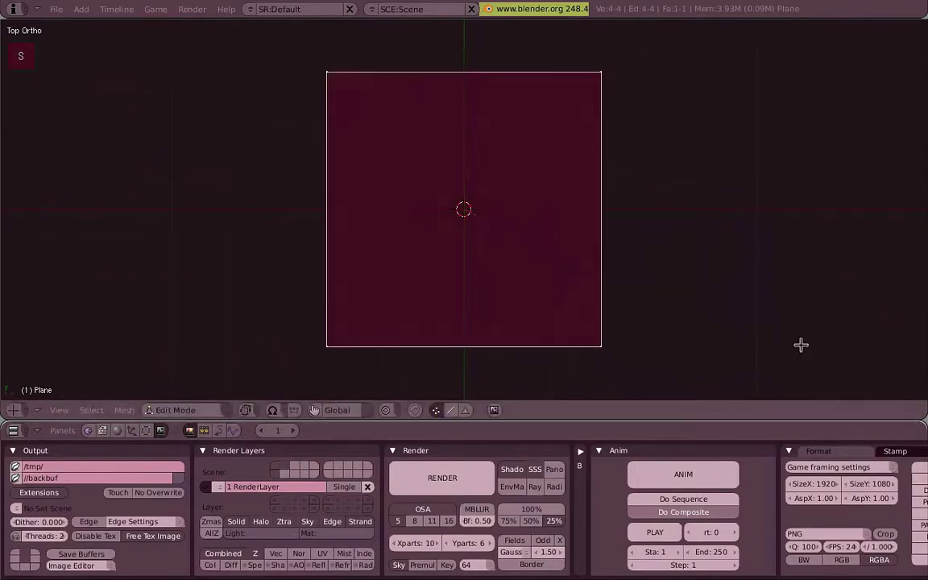
key(w)
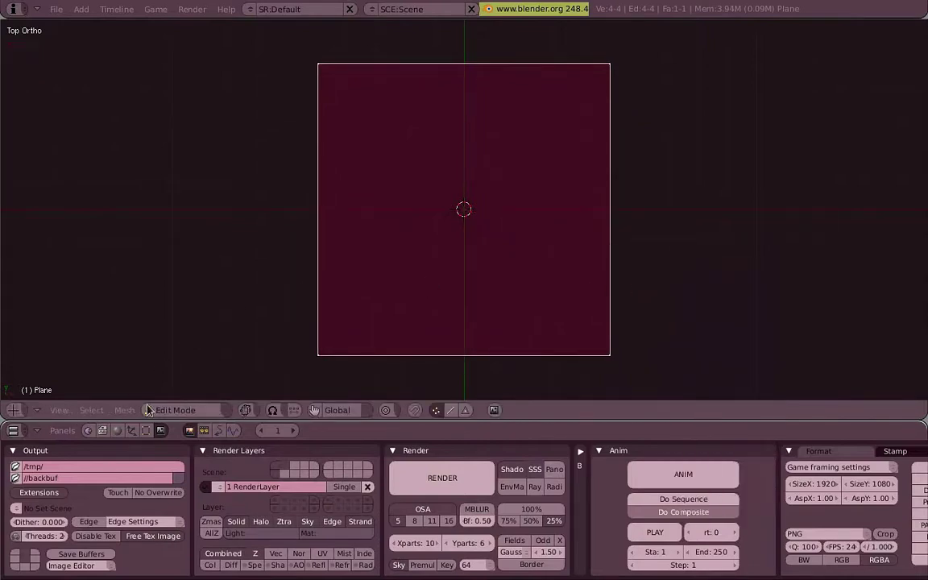
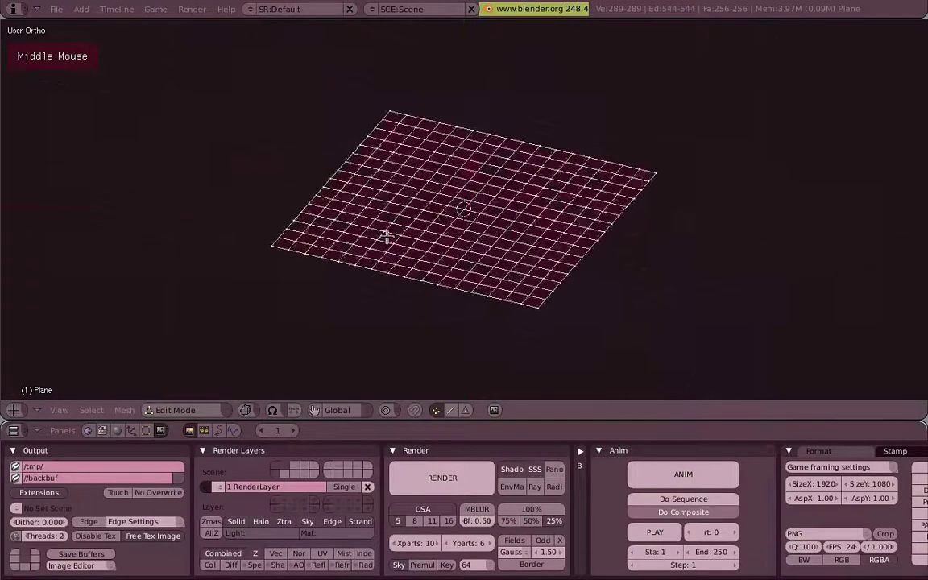
key(z)
middle_click(475, 251)
Step: Add a cube beneath the plane from a side view and shrink it down
key(z)
key(7)
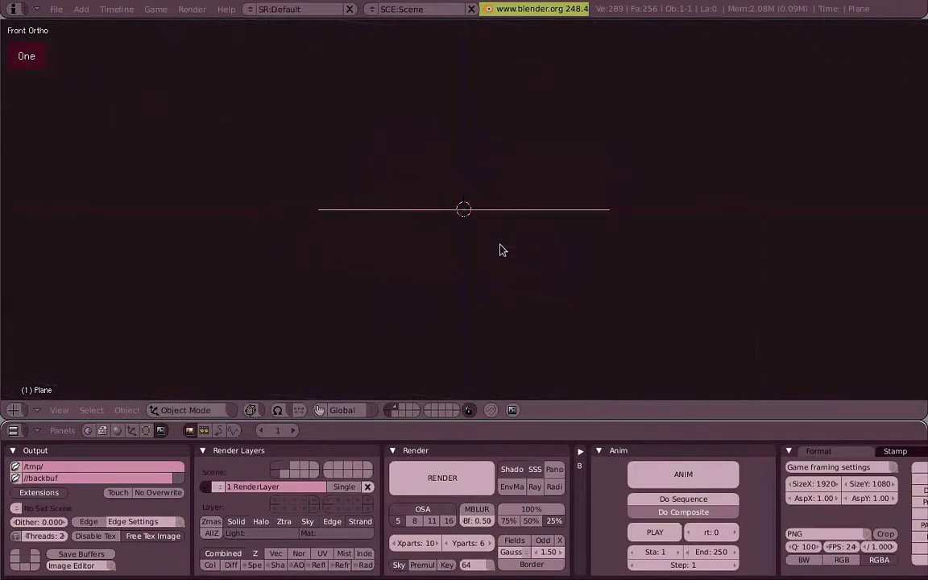
middle_click(509, 226)
key(z)
middle_click(434, 245)
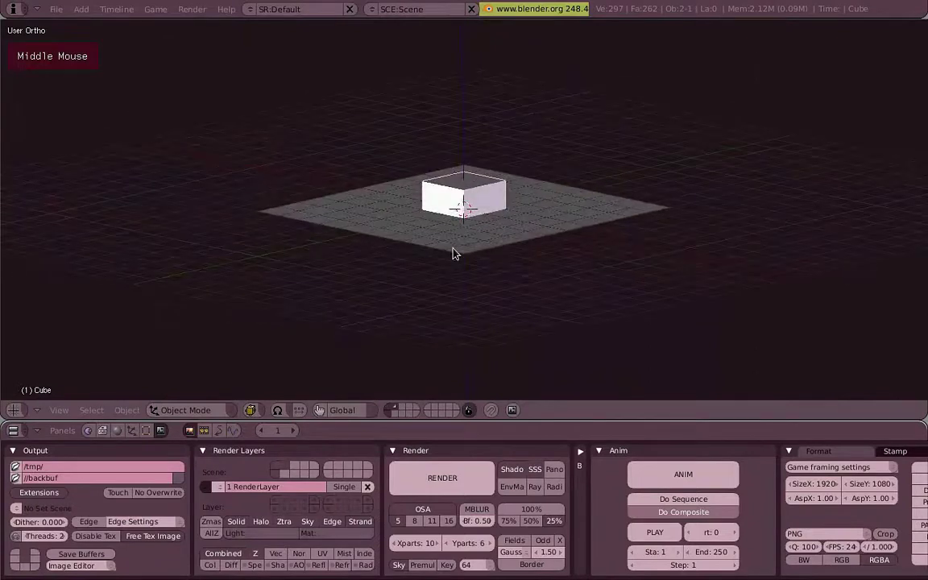
key(1)
key(z)
Step: Raise the grid plane along Z so it sits high above the cube
middle_click(566, 216)
key(z)
right_click(525, 253)
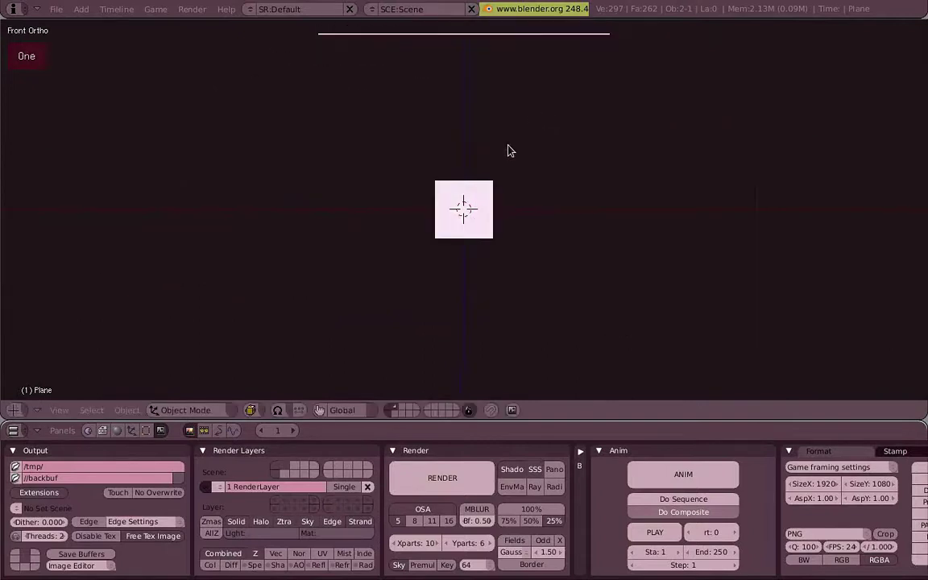
middle_click(478, 207)
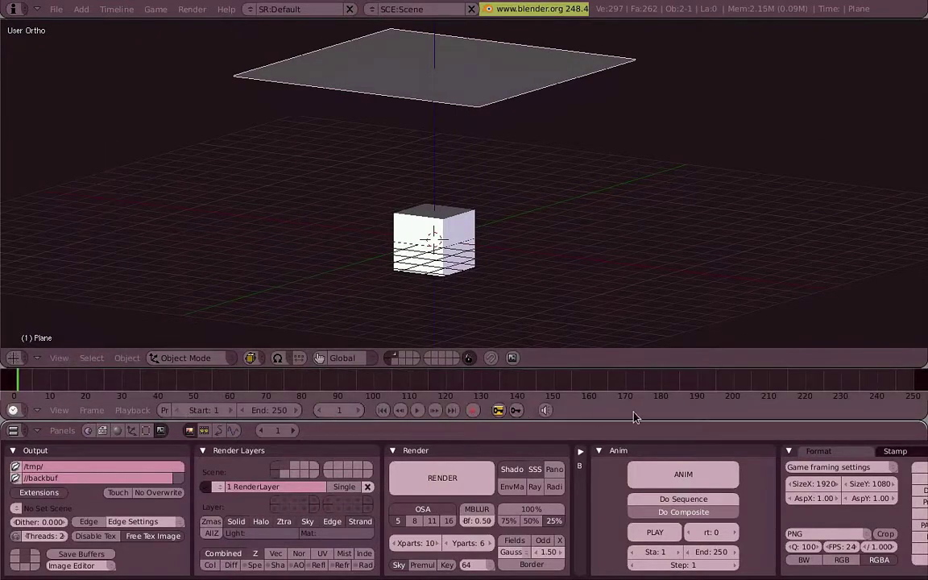
Step: Enable Cloth on the plane and Collision on the cube, then play the drape
right_click(473, 93)
key(g)
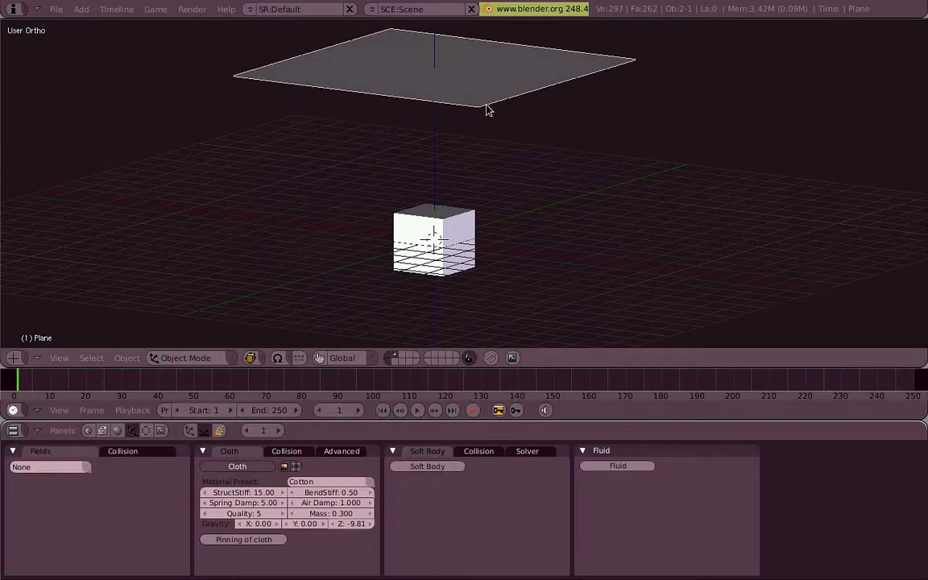
right_click(494, 105)
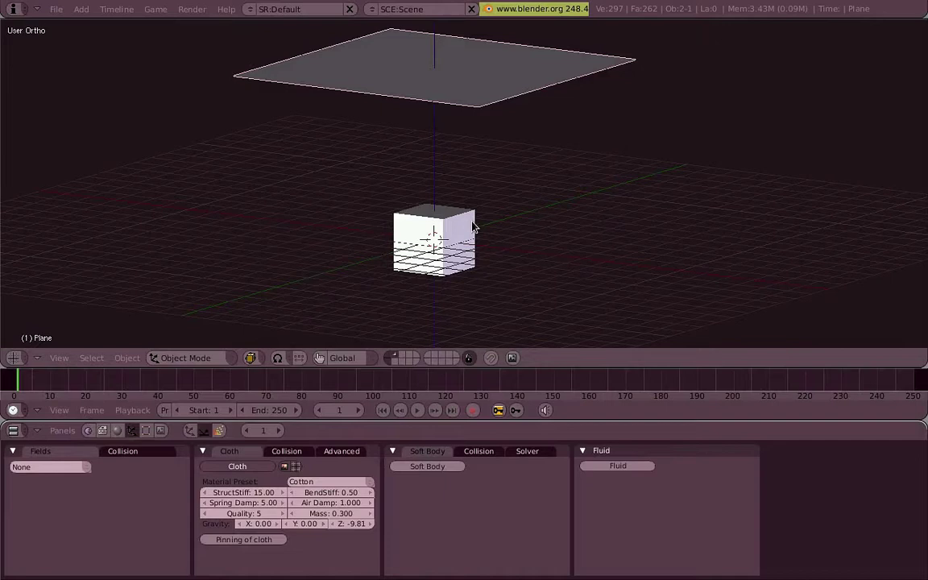
right_click(478, 224)
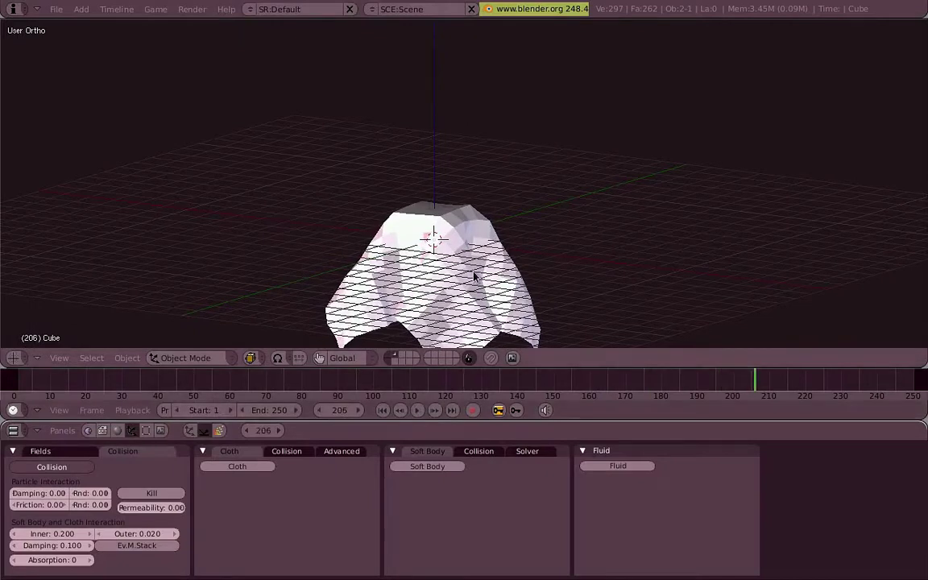
Step: Show the plane's cloth collision settings and replay the simulation from frame 1
right_click(479, 274)
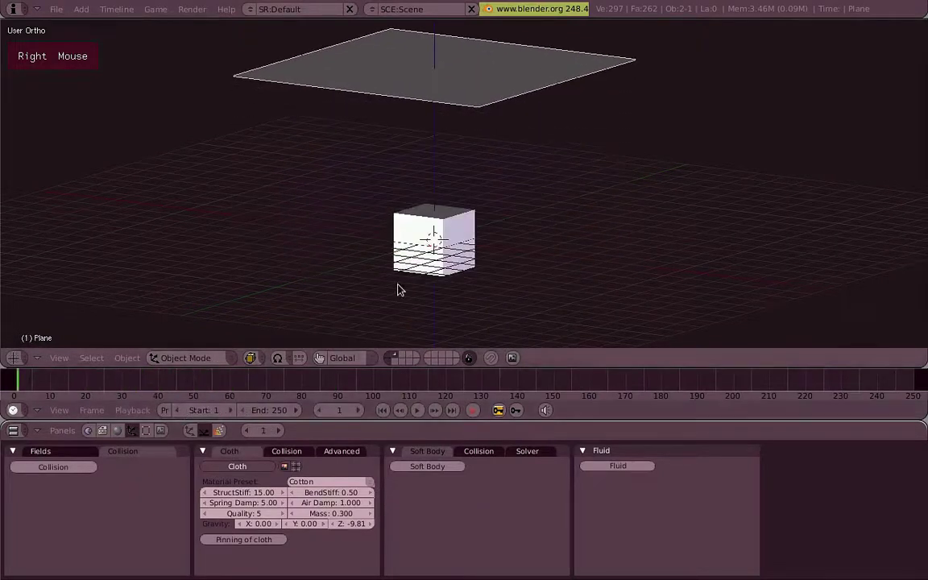
right_click(467, 257)
key(g)
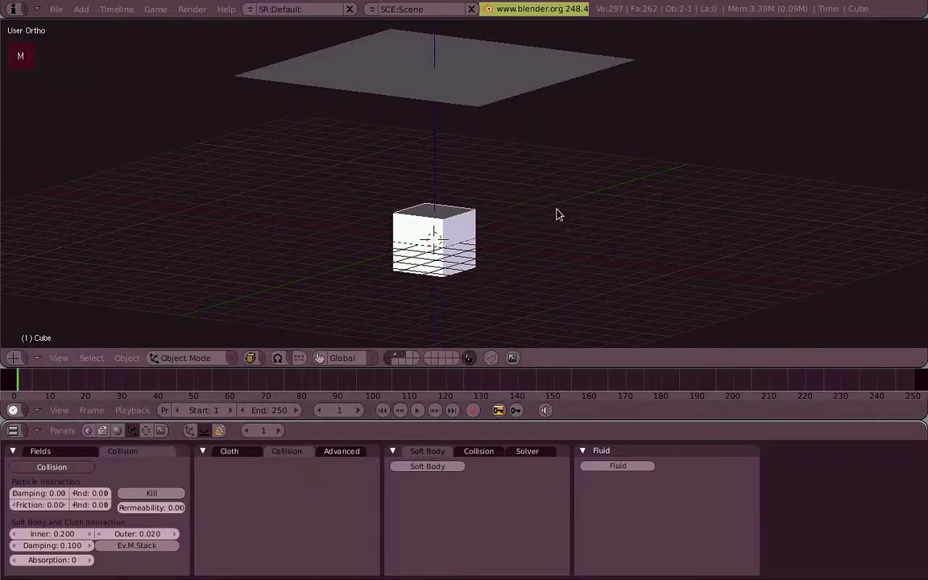
right_click(512, 101)
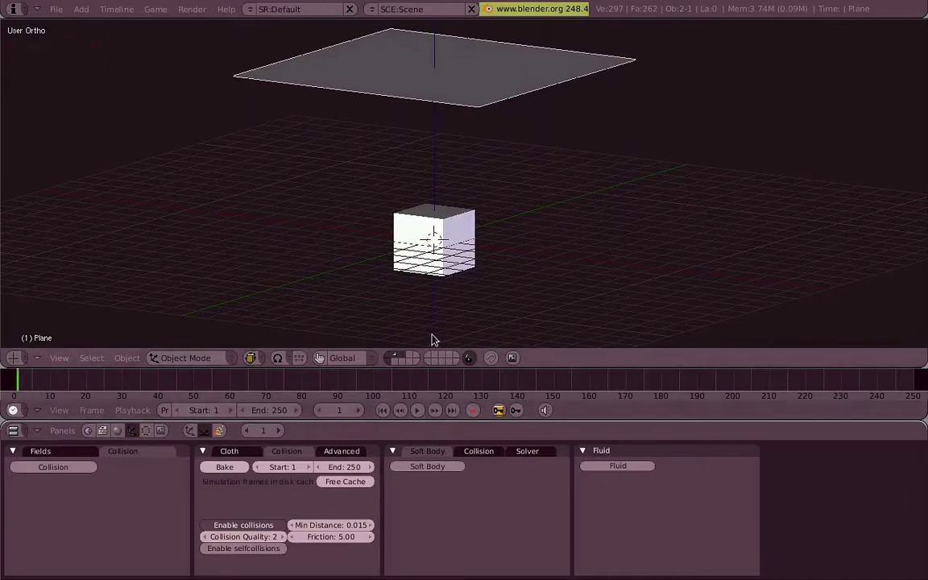
Step: Play the simulation so frames cache, watching the plane fold over the cube up close
middle_click(419, 237)
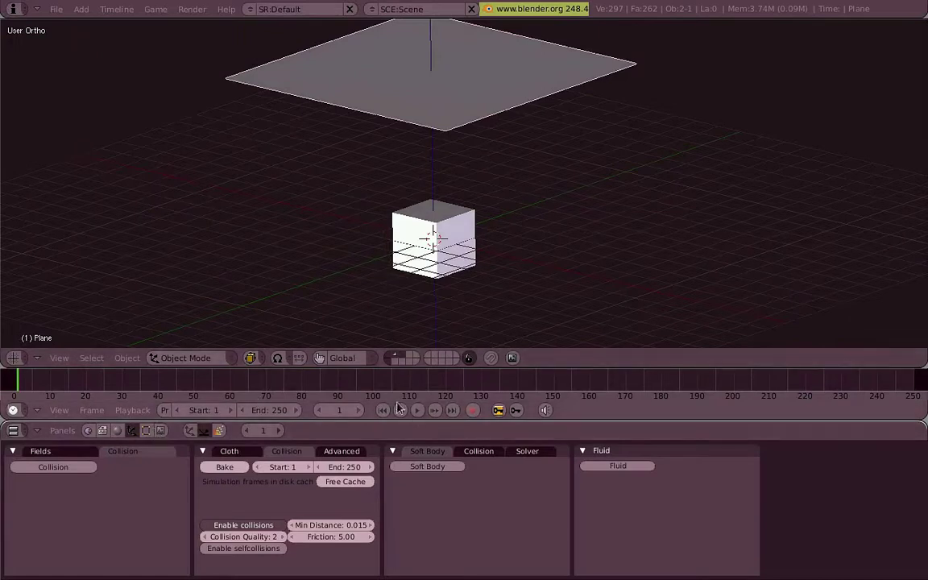
scroll(up, 3)
middle_click(480, 245)
scroll(up, 3)
middle_click(447, 261)
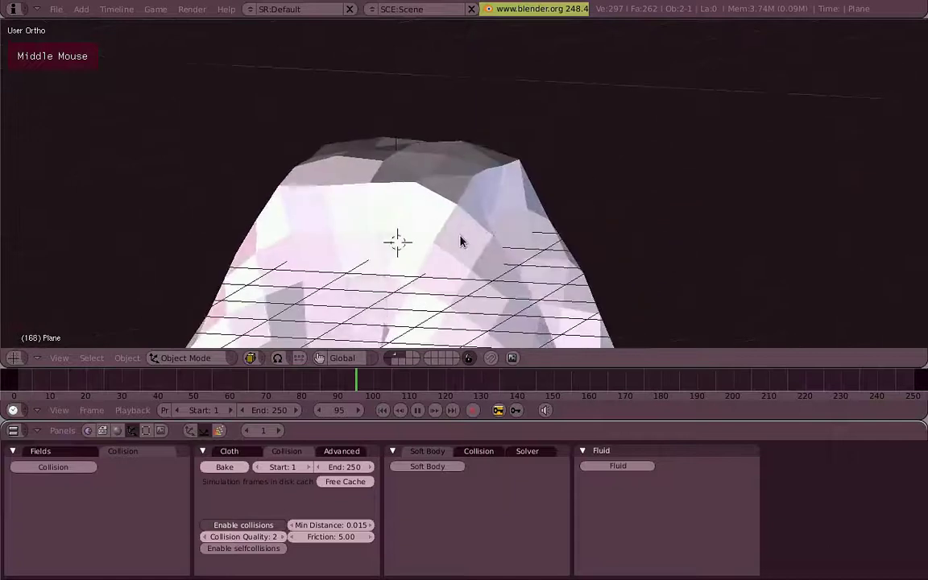
middle_click(428, 188)
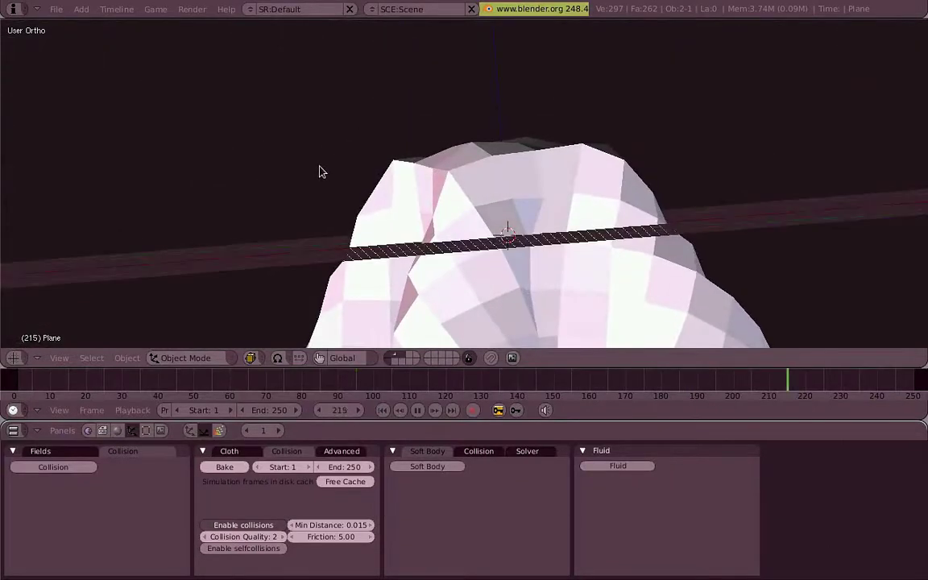
middle_click(407, 214)
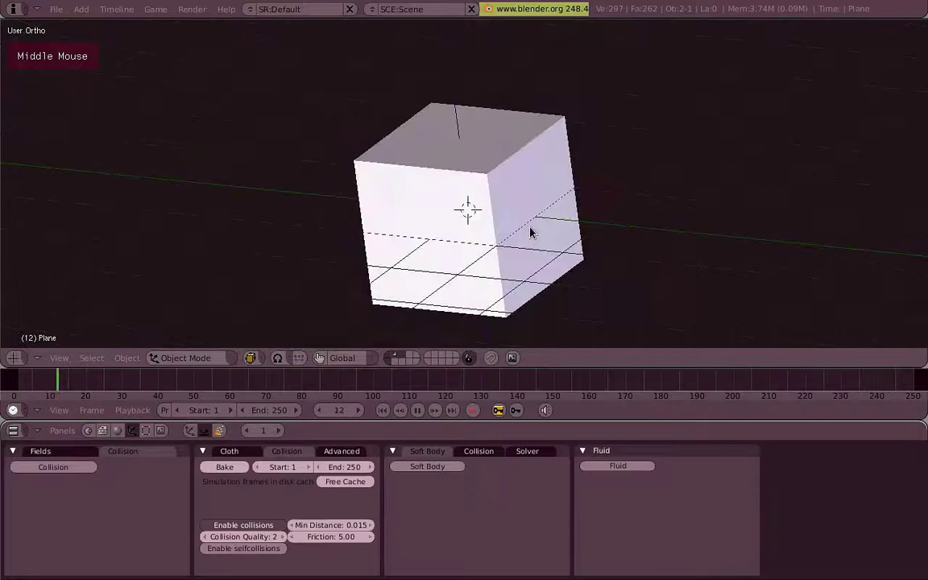
scroll(down, 3)
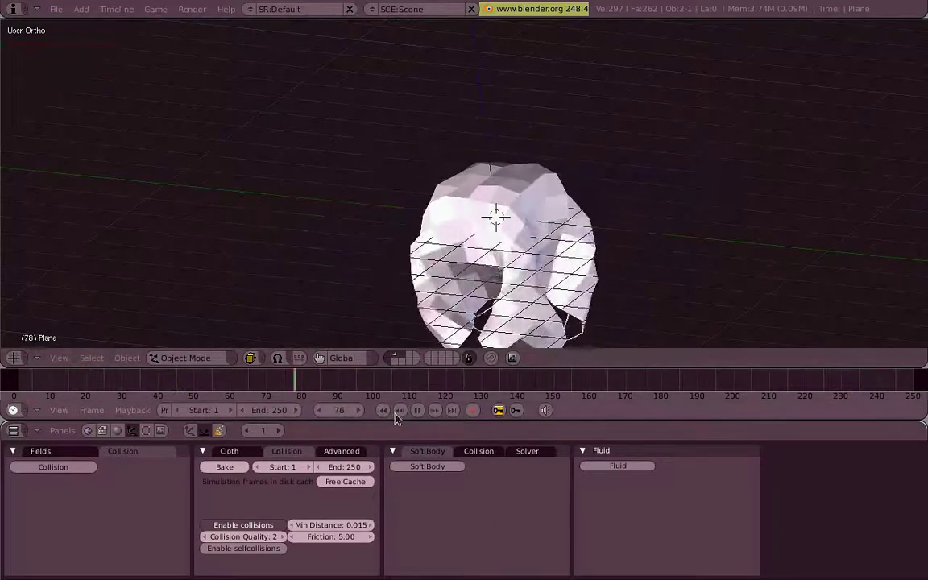
key(shift+t)
middle_click(462, 272)
Step: Give the plane a level-1 Catmull-Clark Subsurf modifier alongside its Cloth physics
right_click(614, 274)
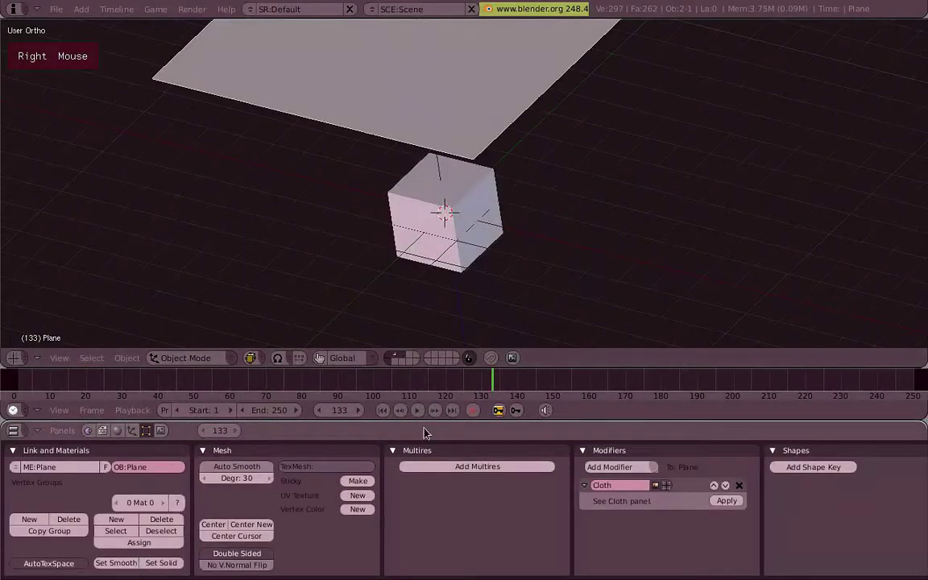
middle_click(301, 219)
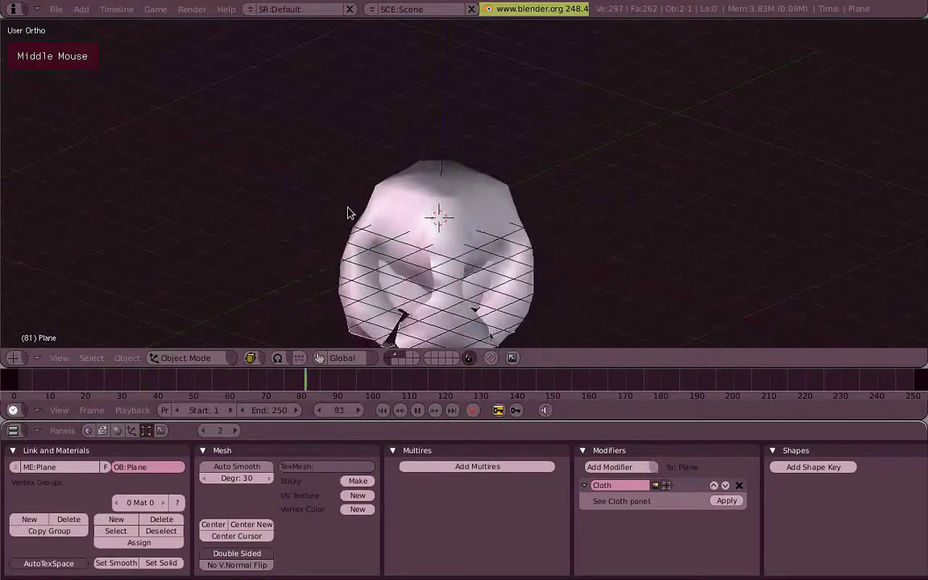
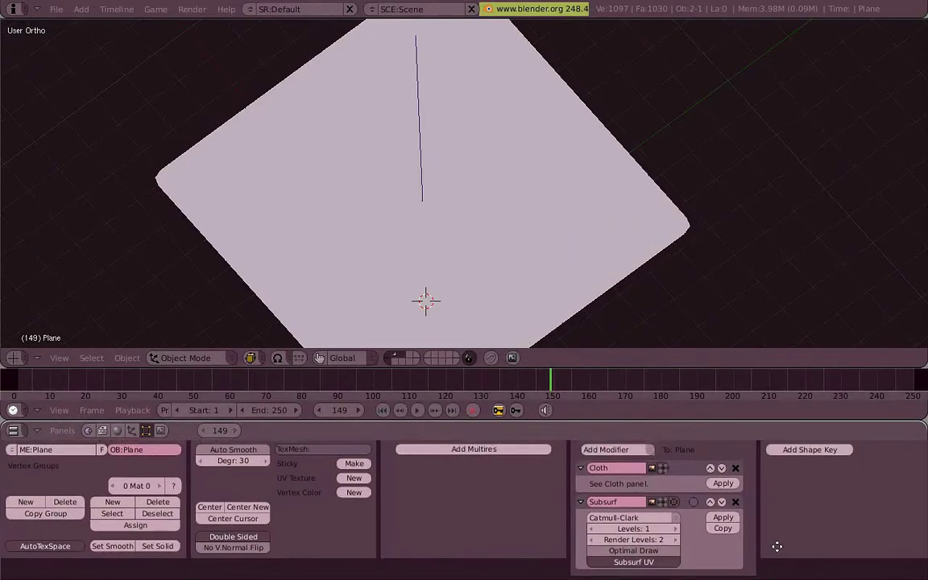
Step: Replay the smoothed drape and inspect the falling cloth from several angles
middle_click(450, 191)
scroll(down, 3)
middle_click(486, 239)
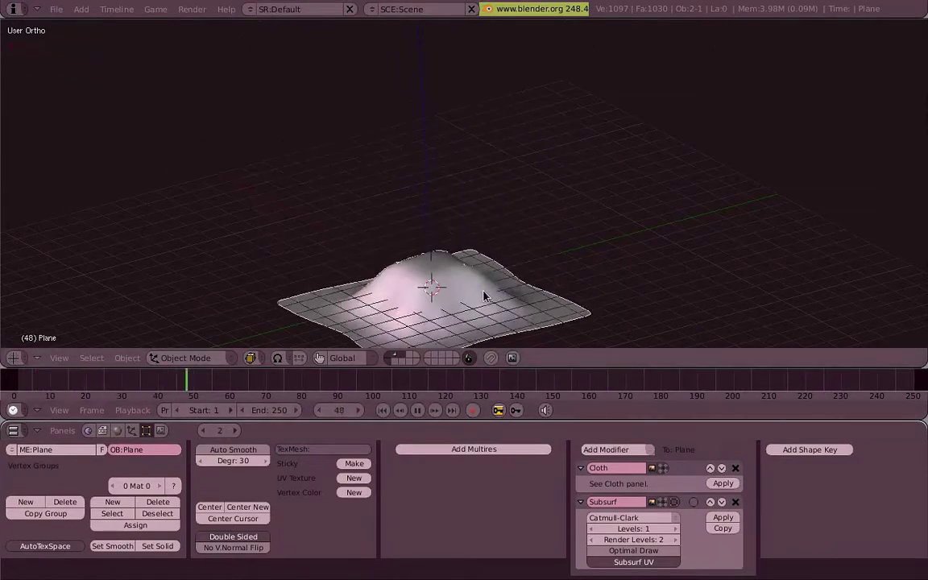
middle_click(497, 289)
scroll(up, 3)
middle_click(488, 231)
scroll(down, 3)
Step: Move the Subsurf modifier above Cloth and inspect the finer drape around the collision cube
middle_click(498, 249)
scroll(up, 3)
scroll(up, 3)
middle_click(401, 177)
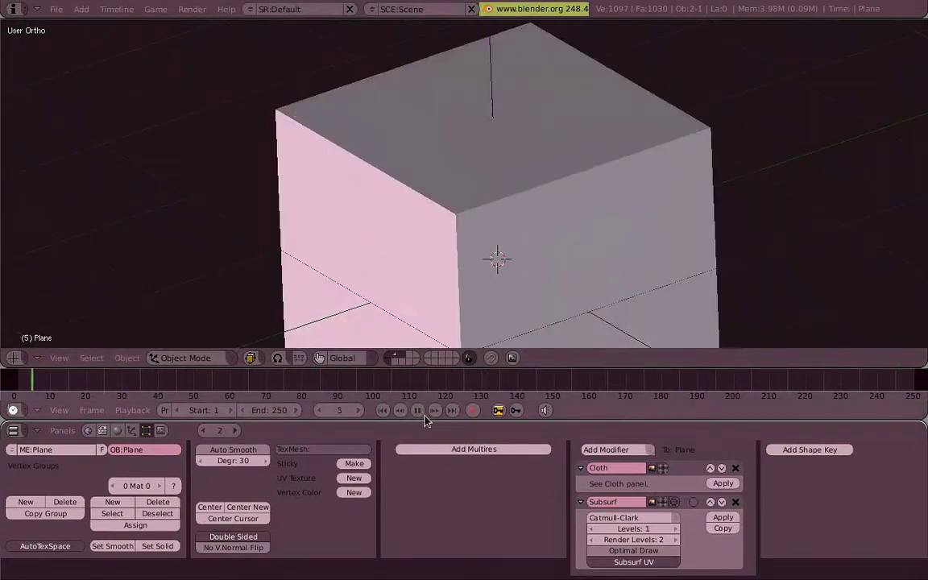
scroll(down, 3)
middle_click(521, 288)
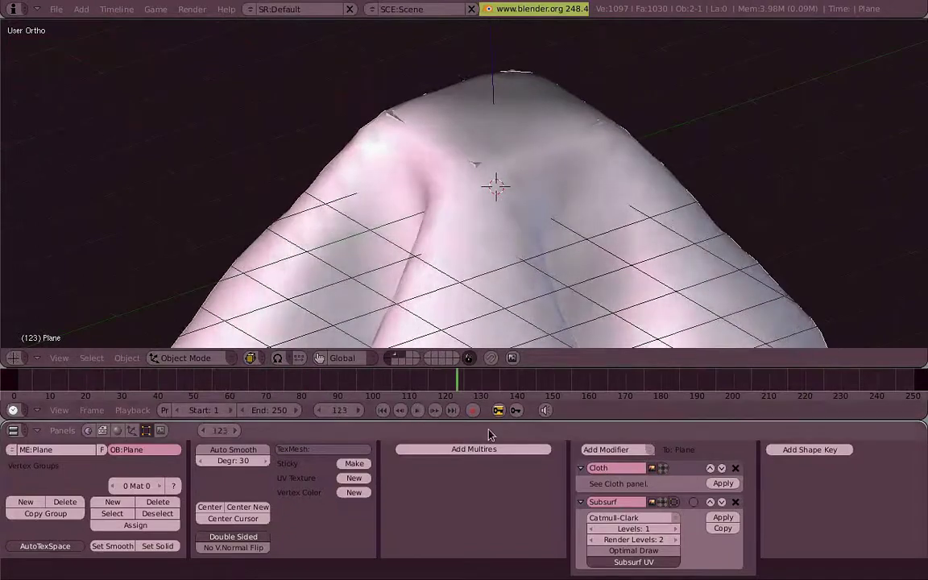
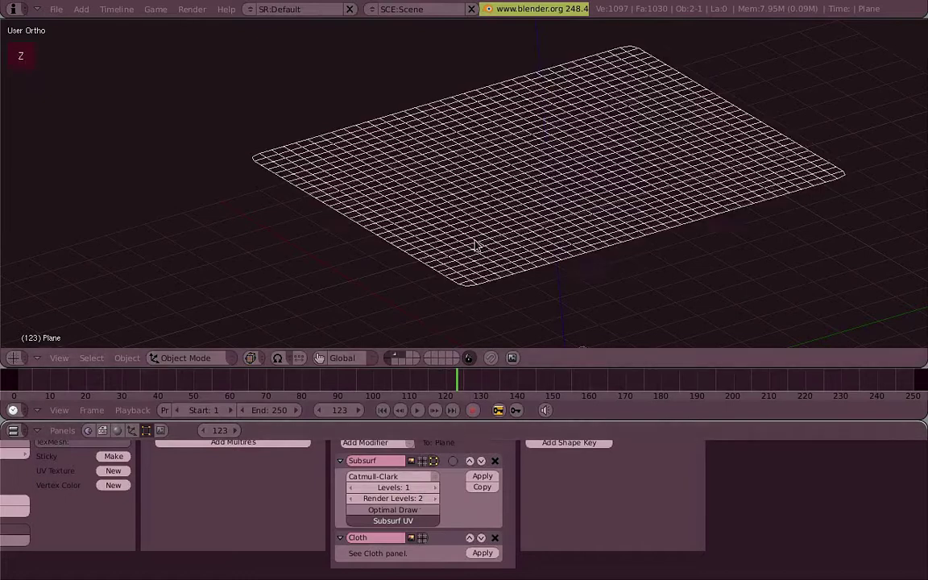
Step: Replay the cloth draping over the cube in solid shading and inspect it closely
middle_click(611, 265)
key(z)
scroll(down, 3)
middle_click(503, 256)
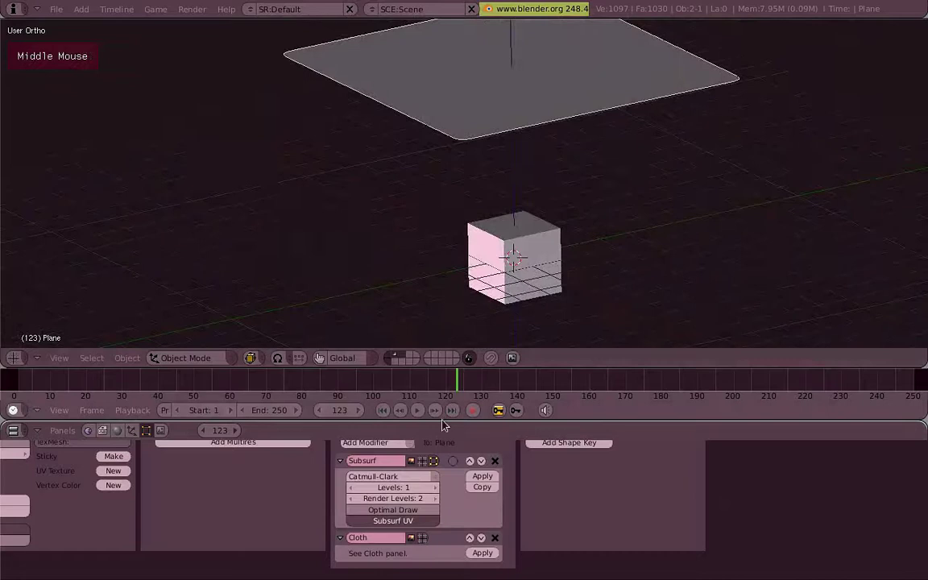
scroll(up, 3)
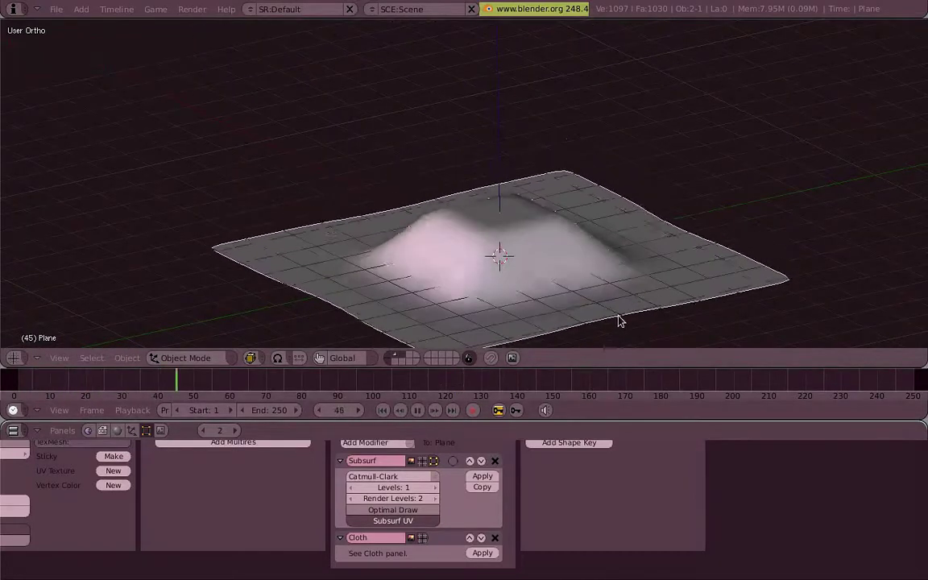
middle_click(635, 266)
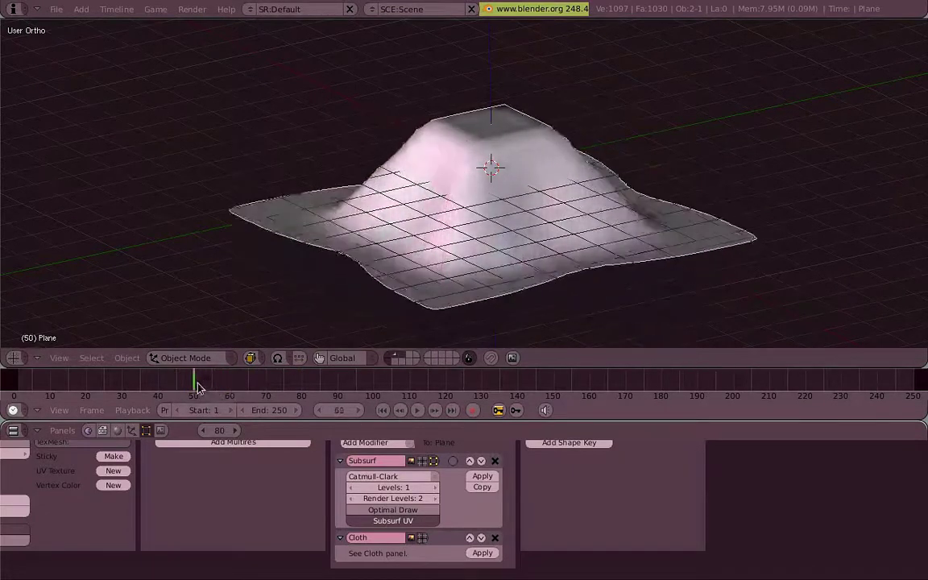
scroll(up, 3)
middle_click(392, 172)
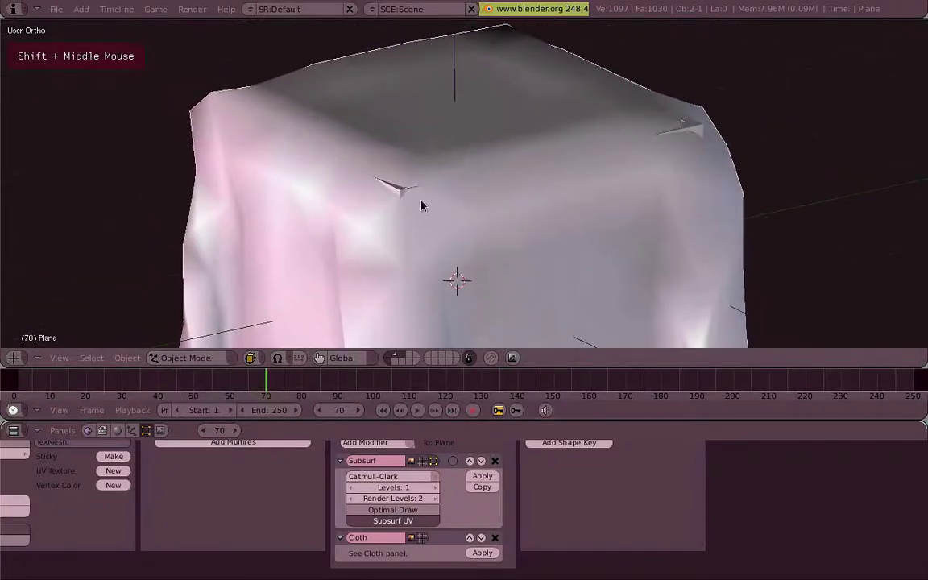
scroll(down, 3)
middle_click(434, 249)
scroll(up, 3)
Step: Select the collision cube and enter Edit Mode on its mesh
right_click(563, 164)
key(g)
scroll(down, 3)
middle_click(580, 194)
scroll(up, 3)
Step: Subdivide the cube into a finer grid and replay the cloth falling over it
key(w)
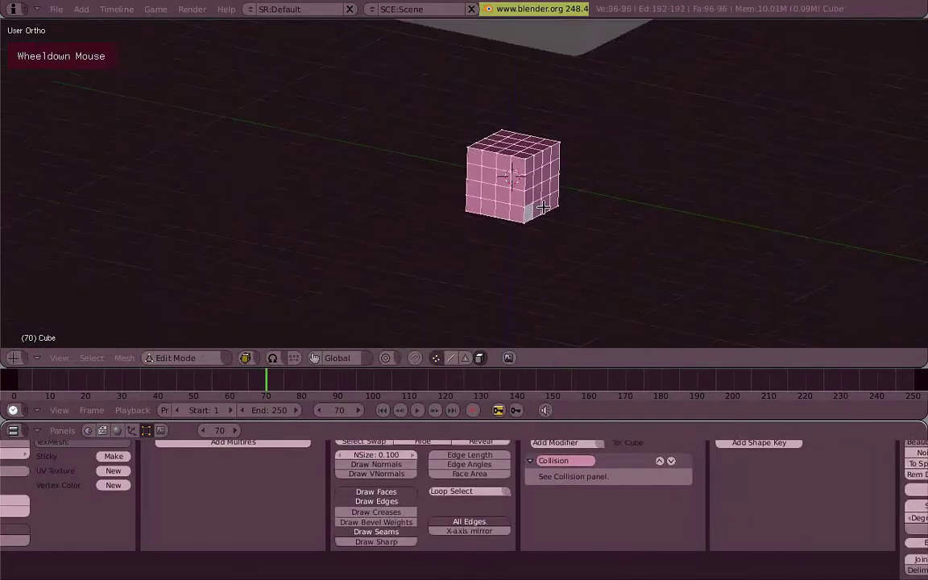
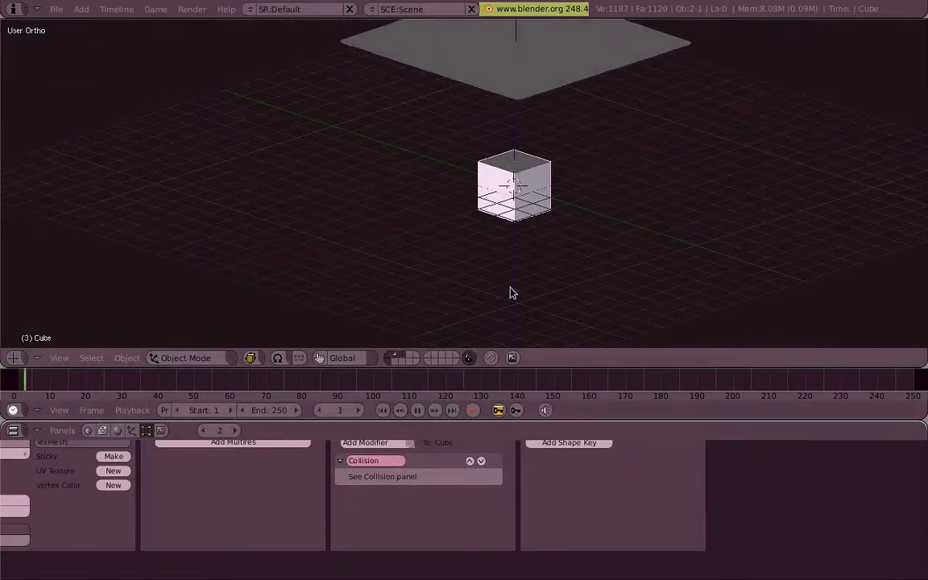
scroll(up, 3)
middle_click(555, 184)
scroll(up, 3)
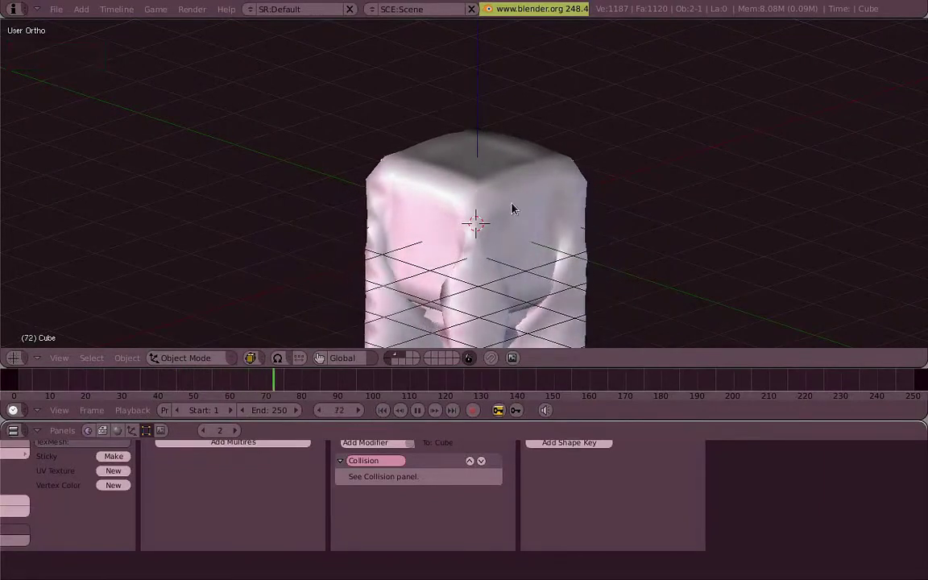
scroll(up, 3)
middle_click(530, 251)
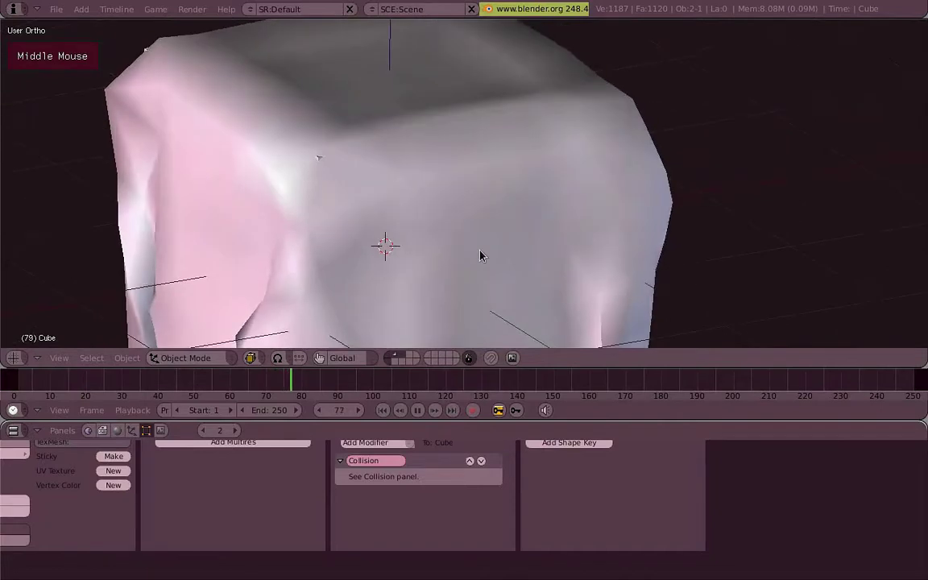
Step: Stop playback at frame 1 and select the cube to show its collision physics settings
key(Escape)
scroll(down, 3)
right_click(498, 206)
Step: Set the cube's outer collision distance to 0.200 in its physics Collision panel
key(g)
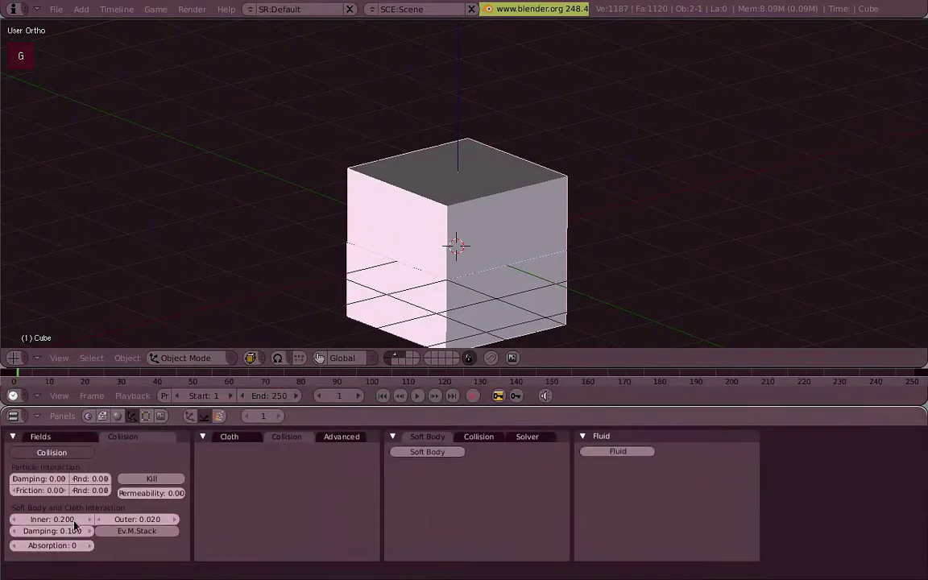
scroll(up, 3)
middle_click(446, 235)
scroll(up, 3)
key(3)
middle_click(581, 151)
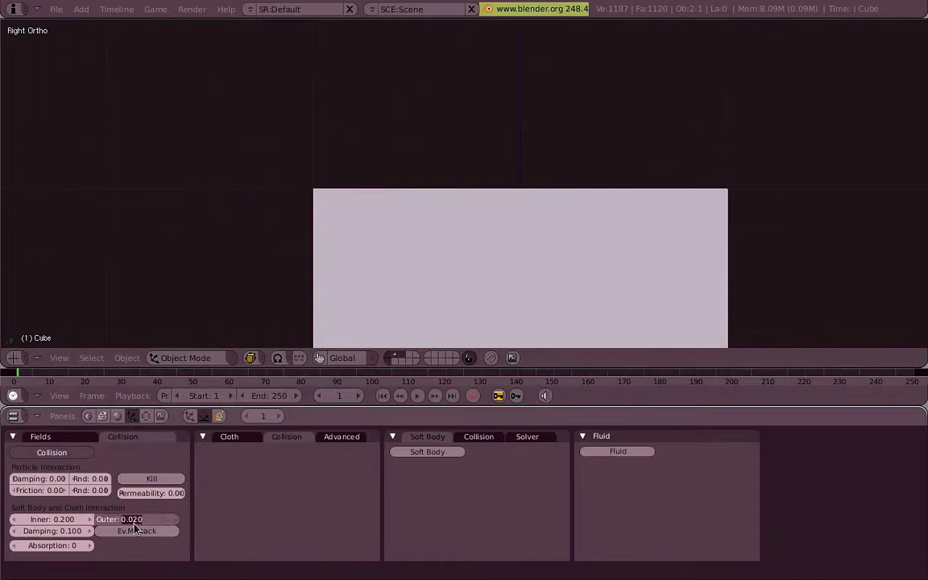
scroll(down, 3)
middle_click(583, 235)
Step: Replay the cloth falling and wrapping onto the cube from frame 1, then pause near frame 70
key(5)
middle_click(640, 228)
scroll(down, 3)
middle_click(545, 236)
scroll(down, 3)
middle_click(383, 209)
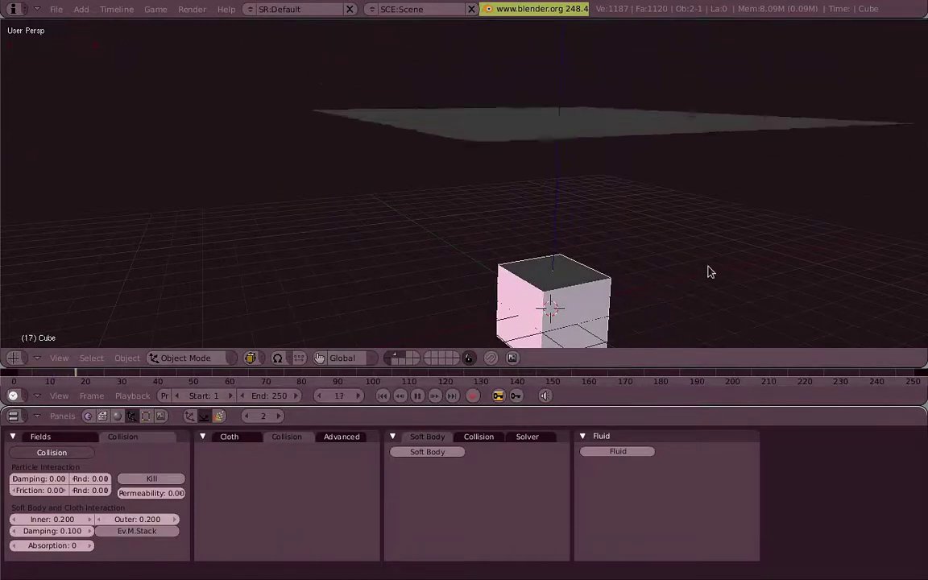
middle_click(568, 282)
middle_click(359, 203)
scroll(up, 3)
middle_click(502, 279)
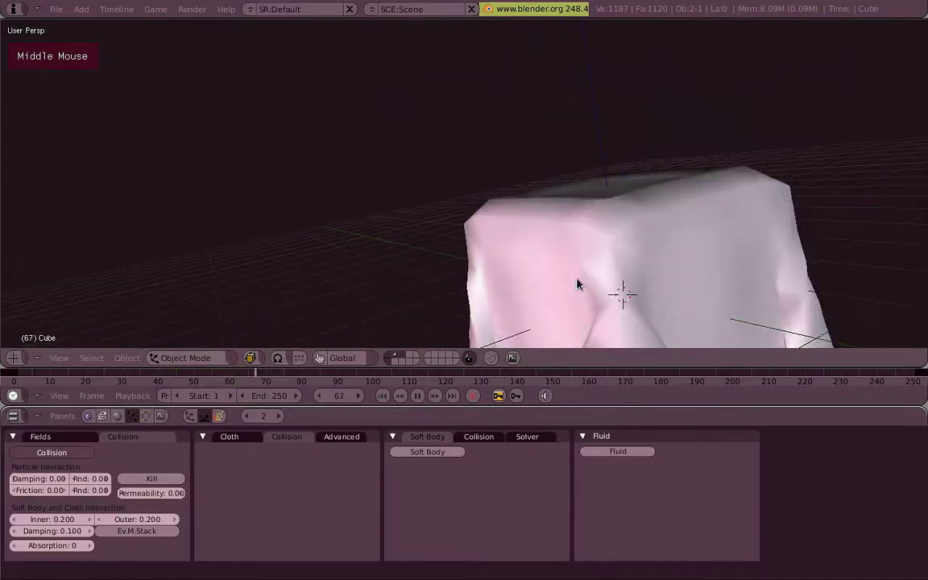
key(Escape)
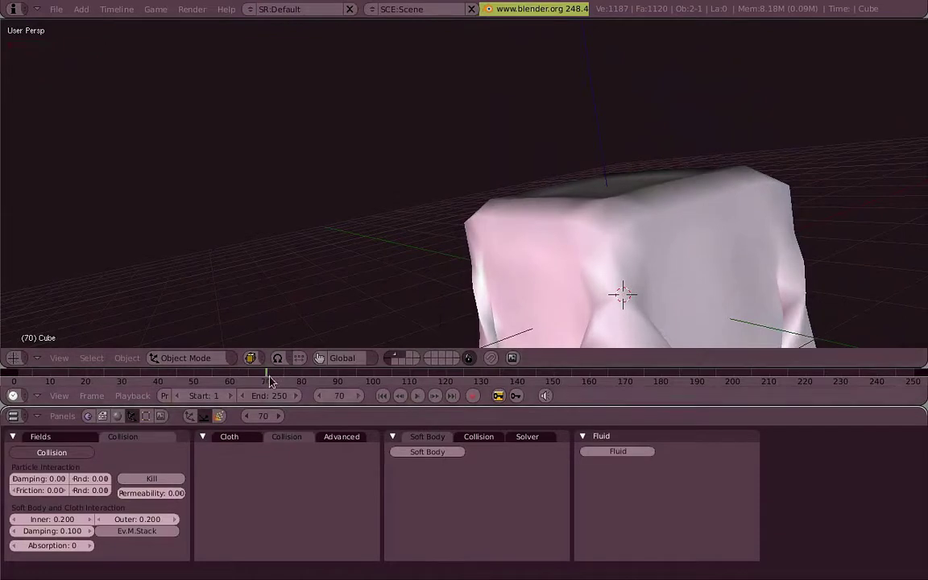
Step: Inspect the draped cloth up close, flying through the scene with Shift+F fly mode
middle_click(586, 263)
middle_click(516, 188)
scroll(down, 3)
middle_click(469, 345)
key(shift+f)
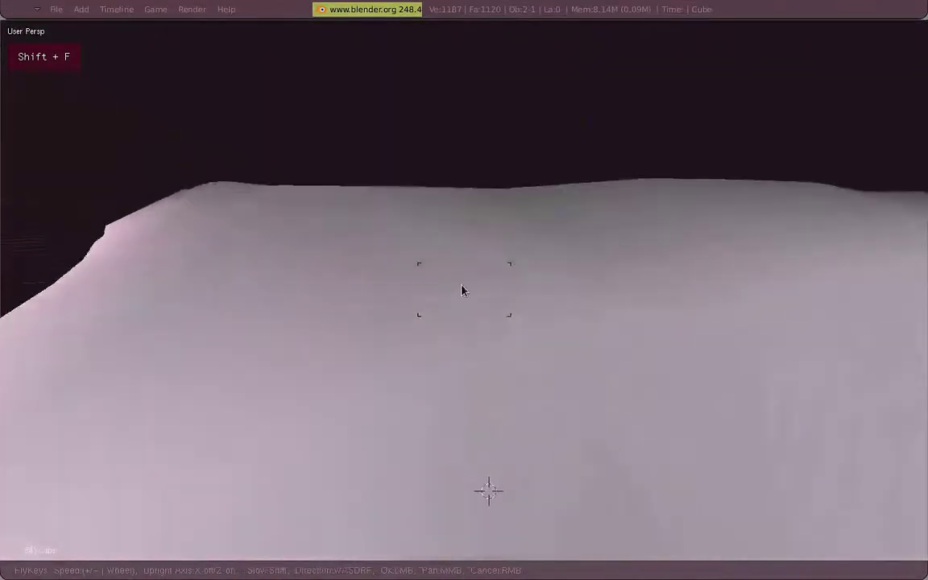
key(shift+f)
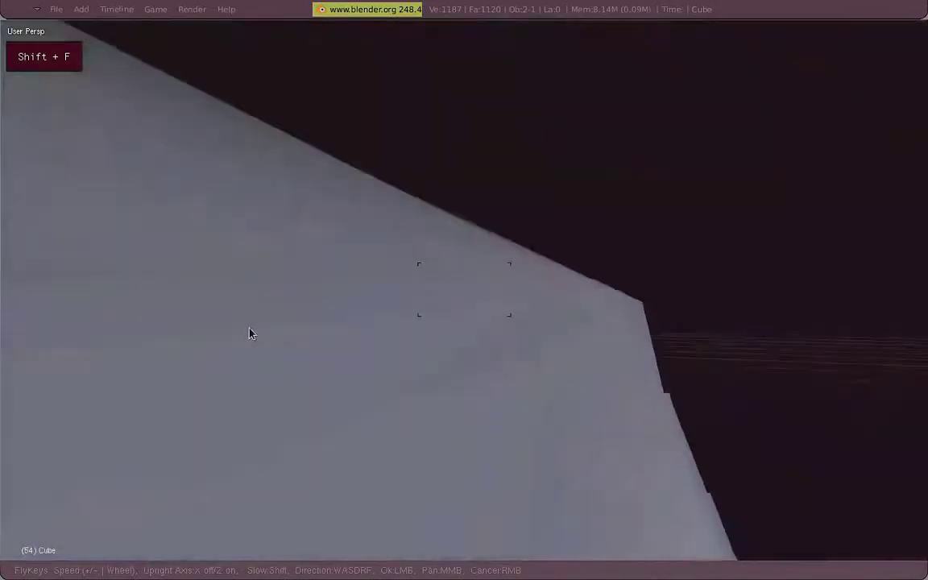
Step: Select the cloth plane to bring up its cloth collision settings
scroll(down, 3)
middle_click(657, 243)
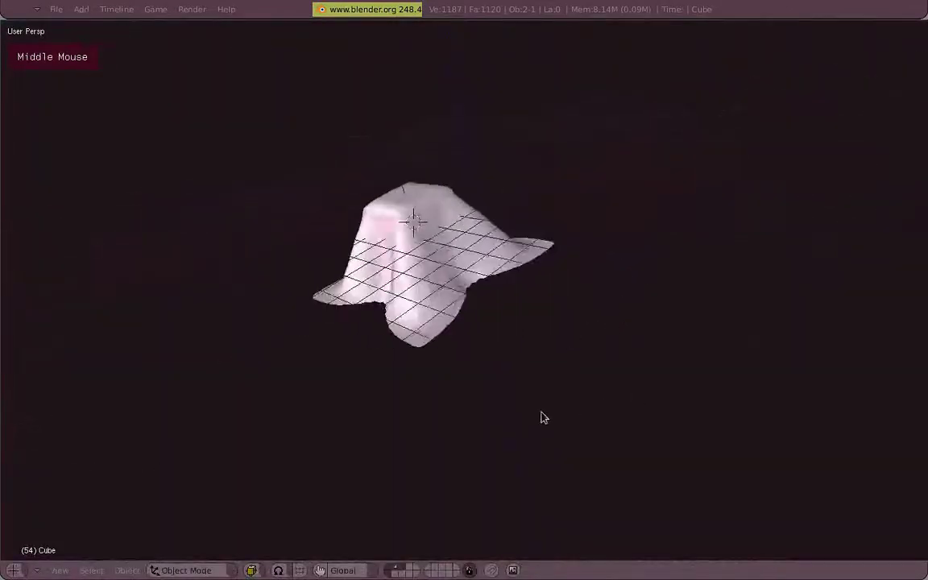
middle_click(480, 237)
scroll(up, 3)
right_click(458, 183)
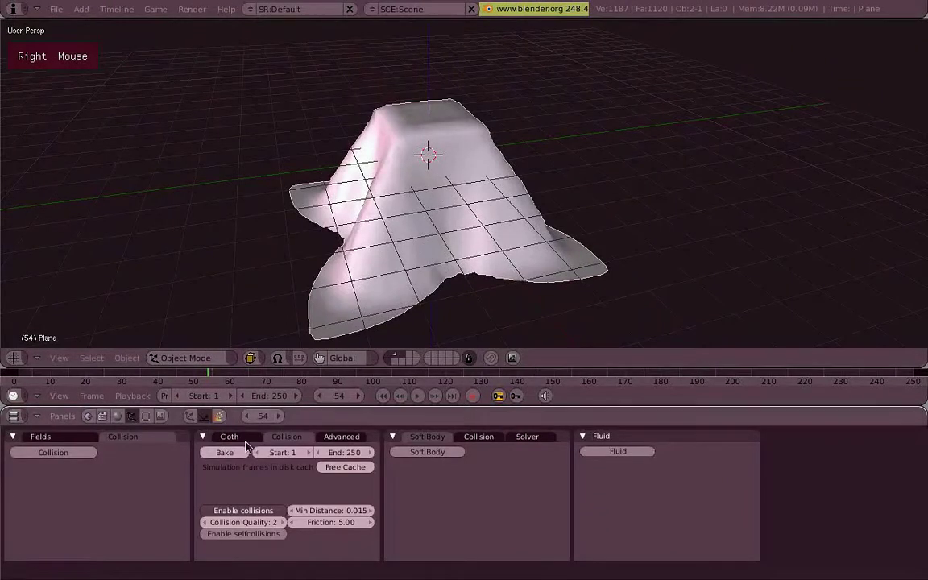